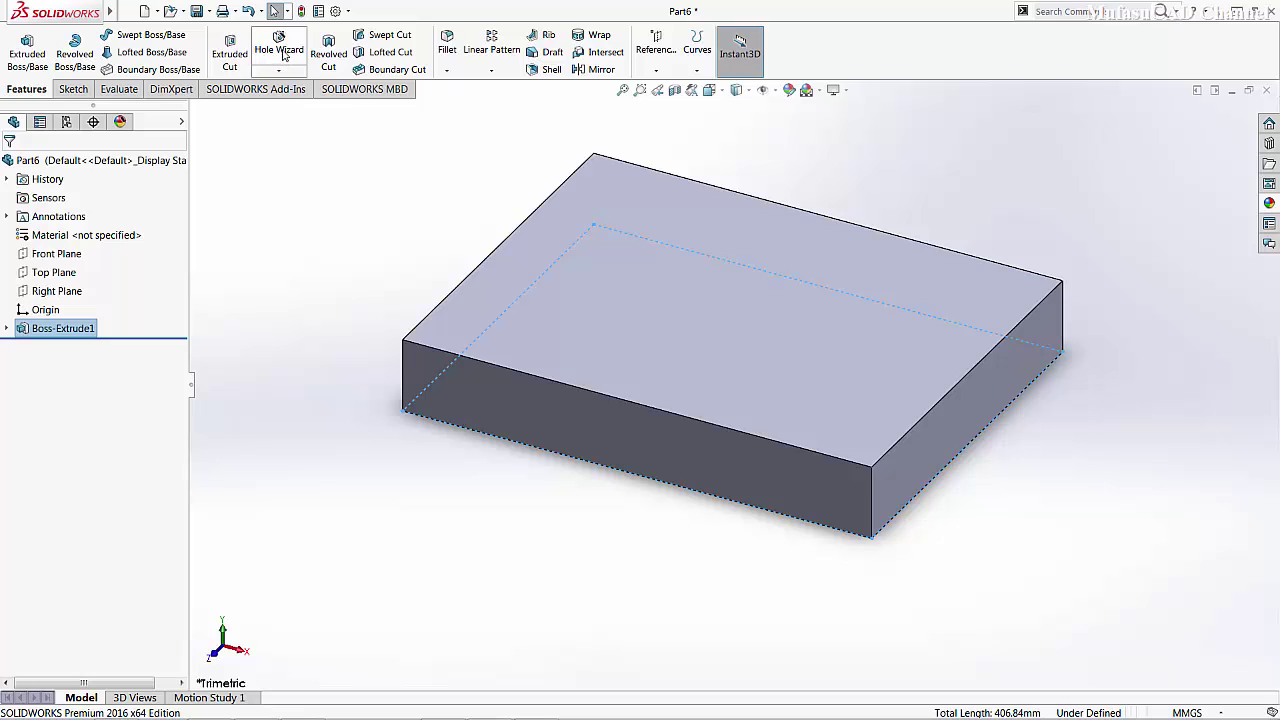
Start a Hole Wizard countersink hole, ANSI Metric flat head screw, sized M8.
{"action": "left_click", "coordinate": [279, 9]}
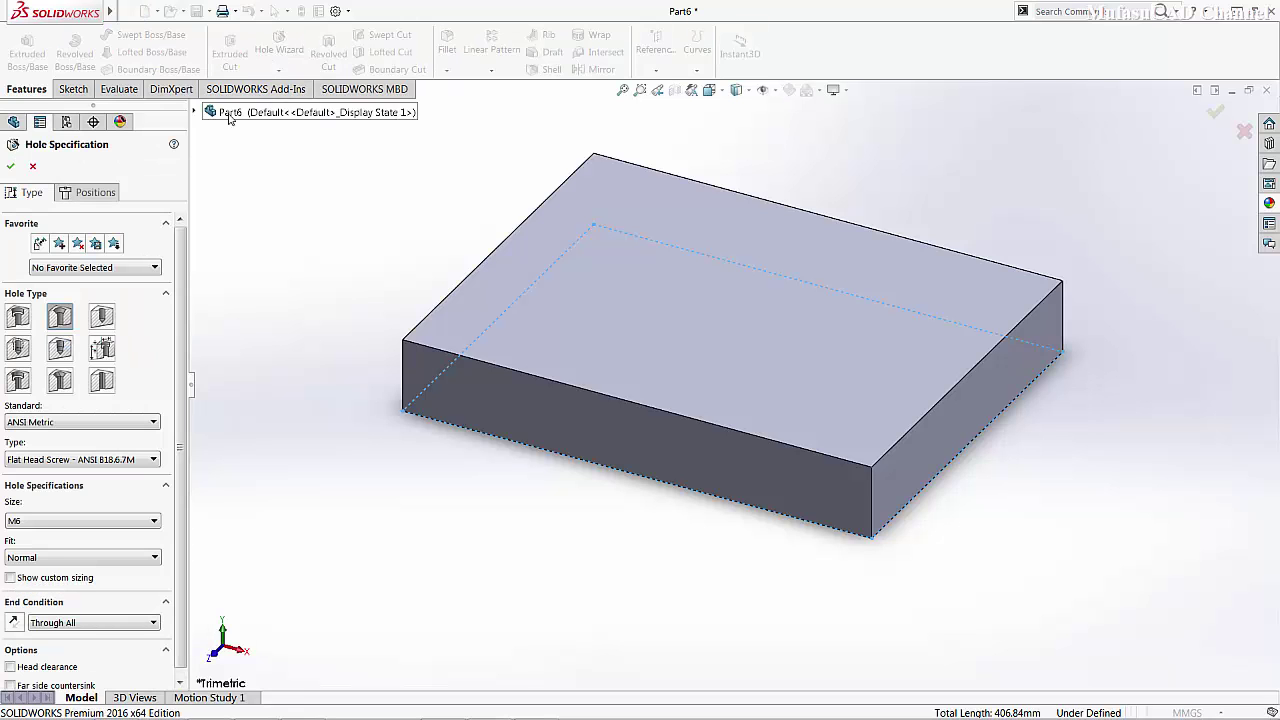
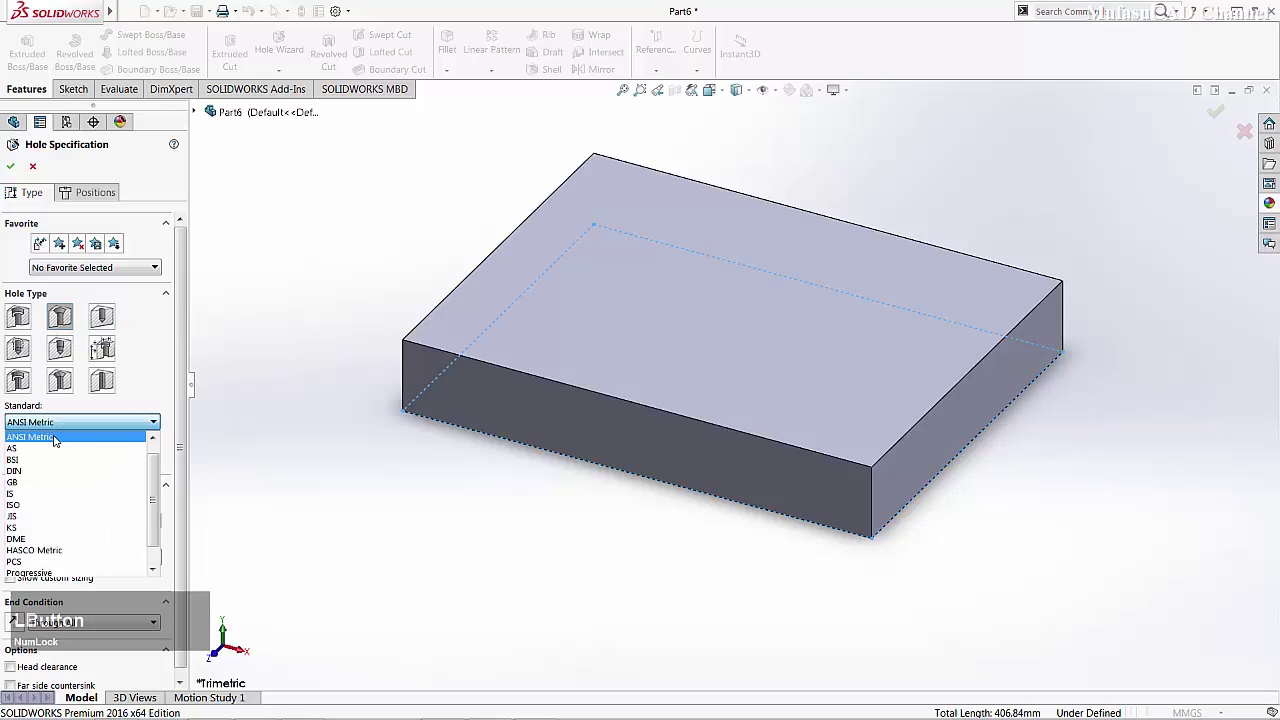
{"action": "scroll", "scroll_direction": "up", "scroll_amount": 3}
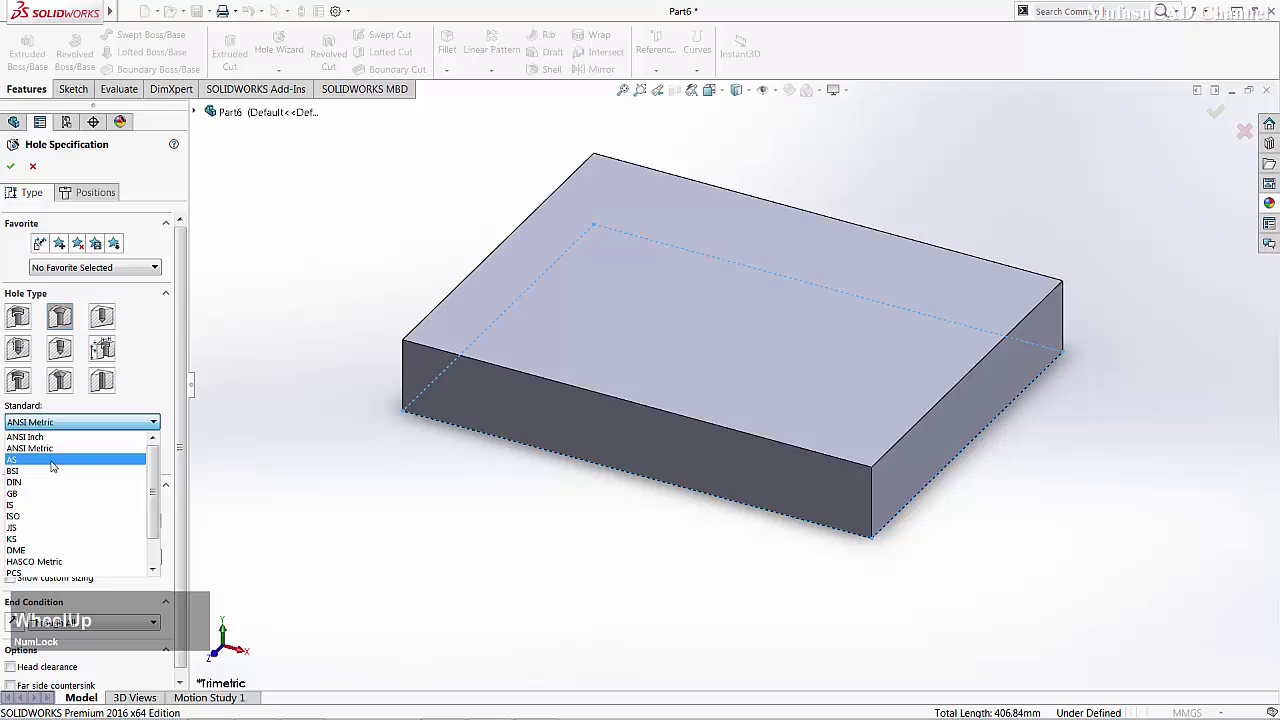
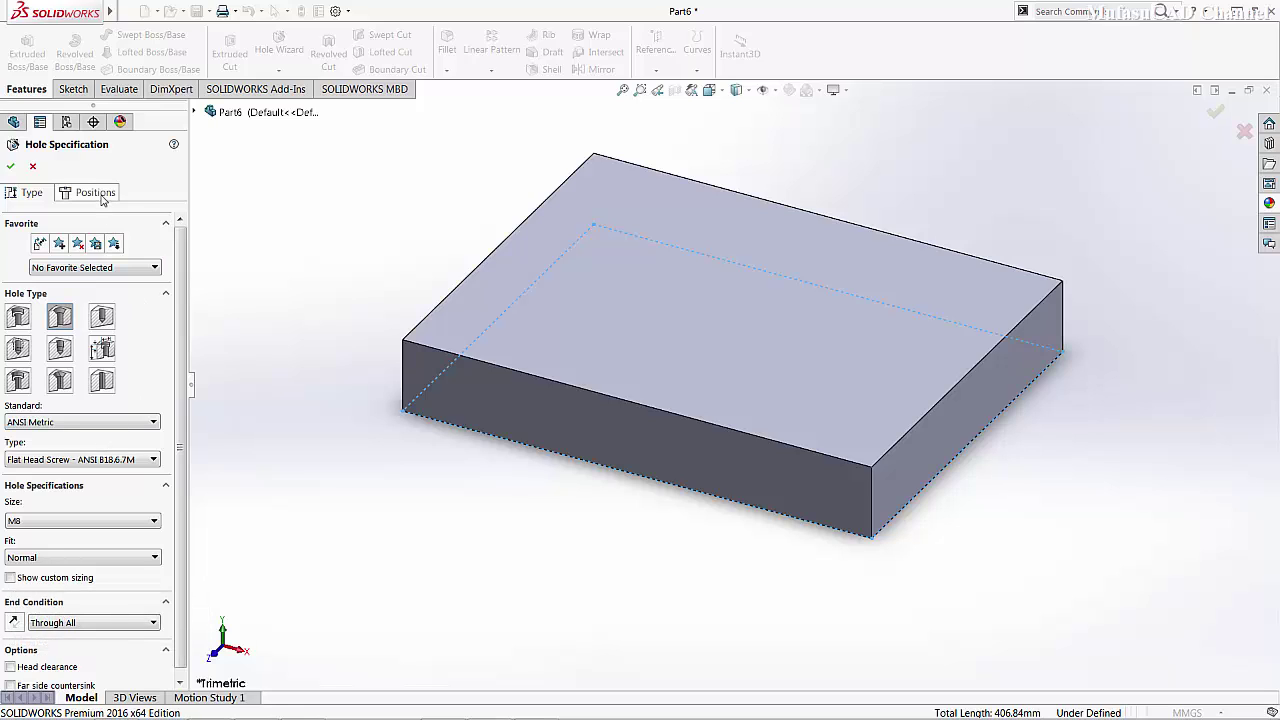
Place the M8 countersunk hole's centre point on the block's top face.
{"action": "left_click", "coordinate": [108, 191]}
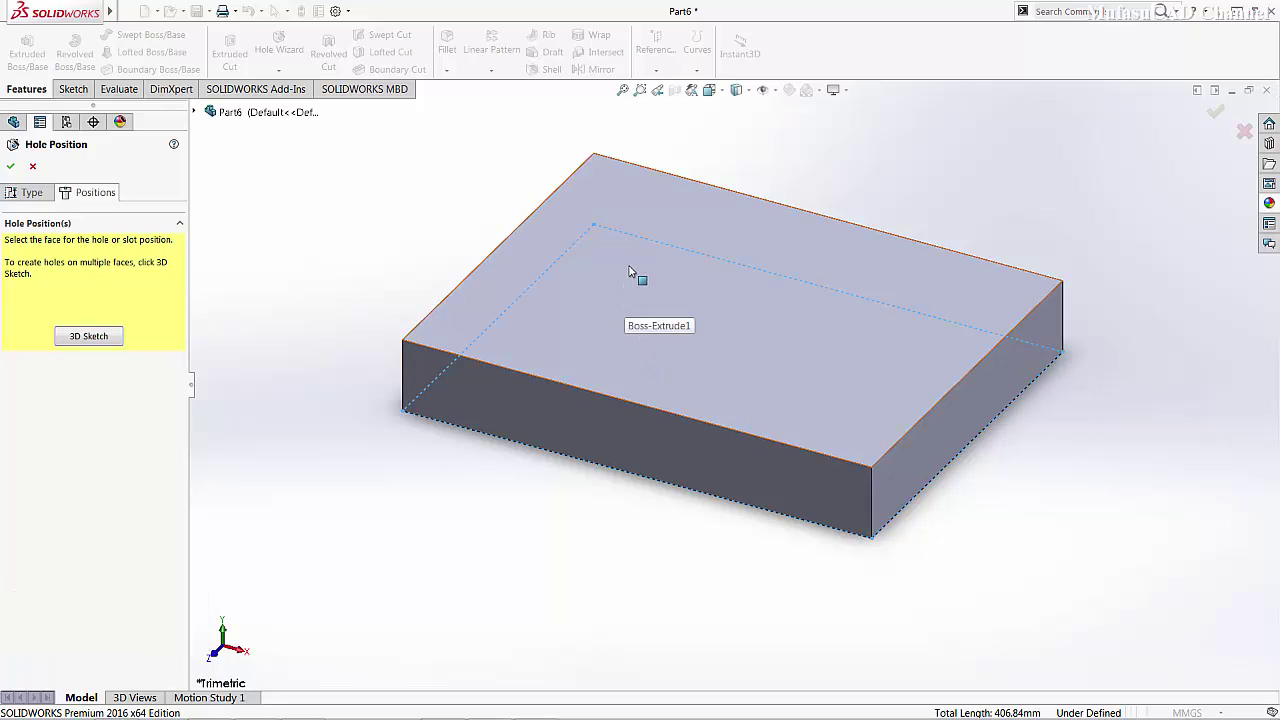
{"action": "left_click", "coordinate": [637, 269]}
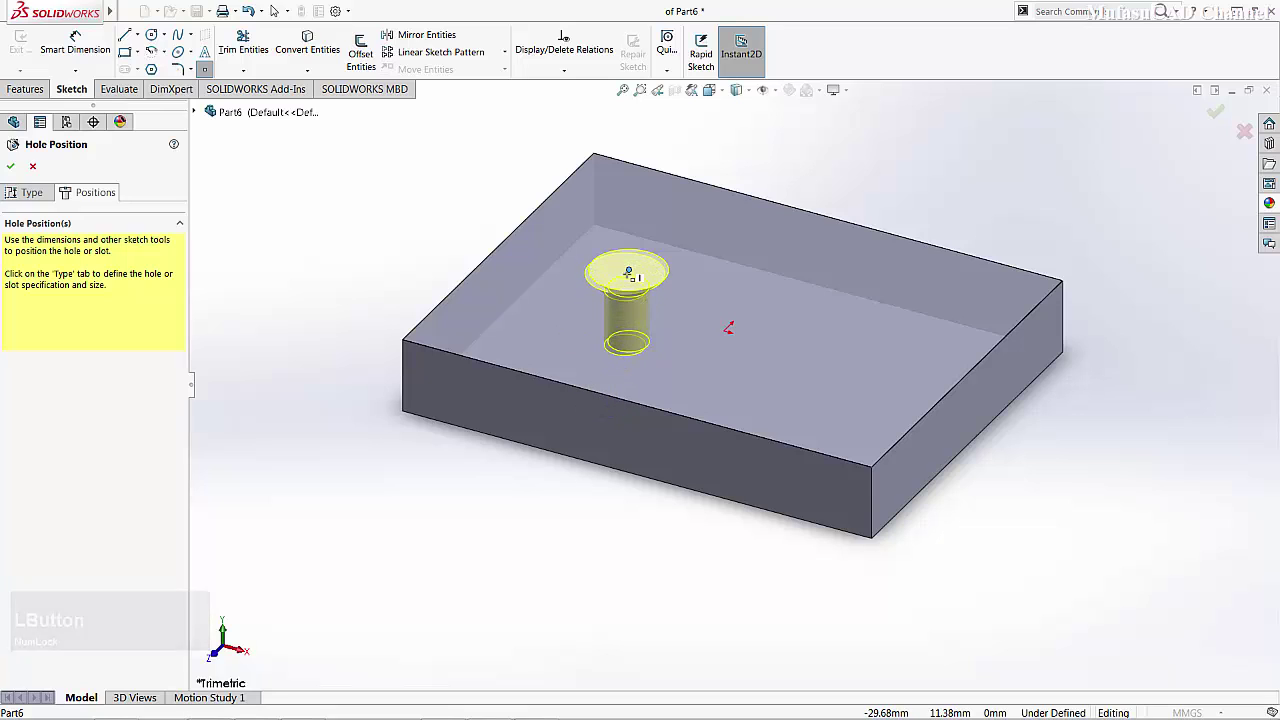
{"action": "left_click", "coordinate": [73, 51]}
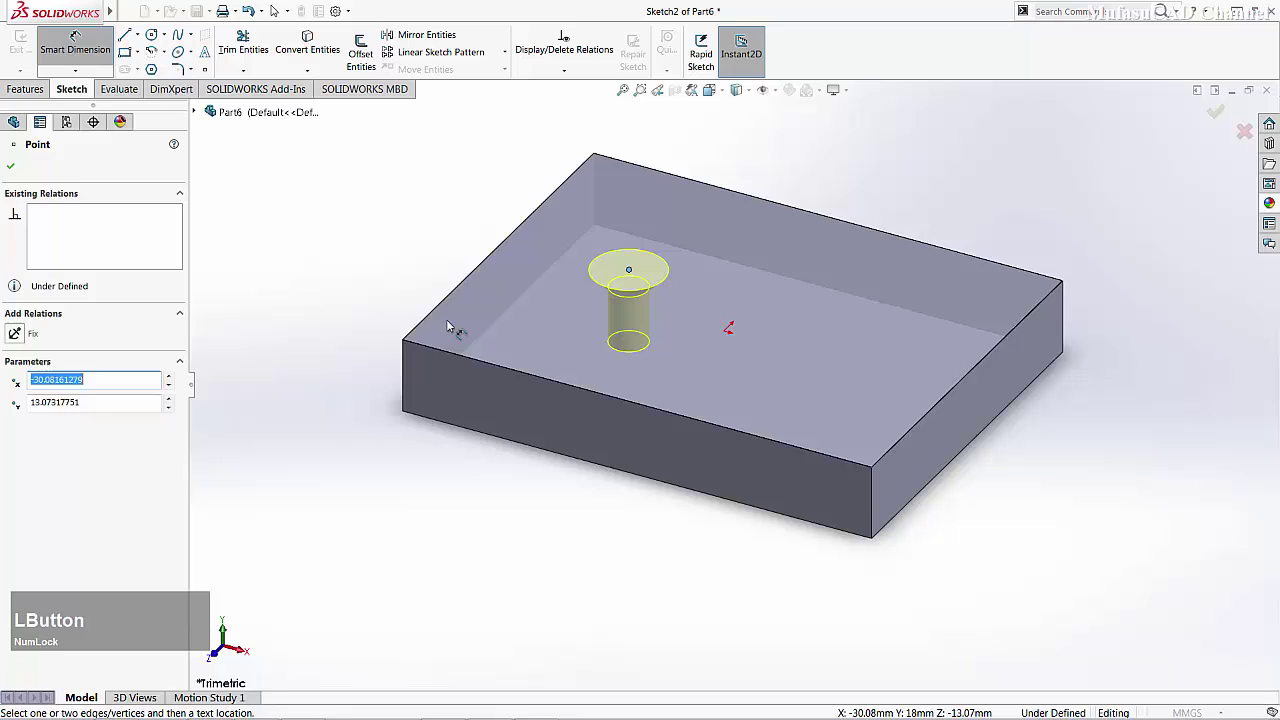
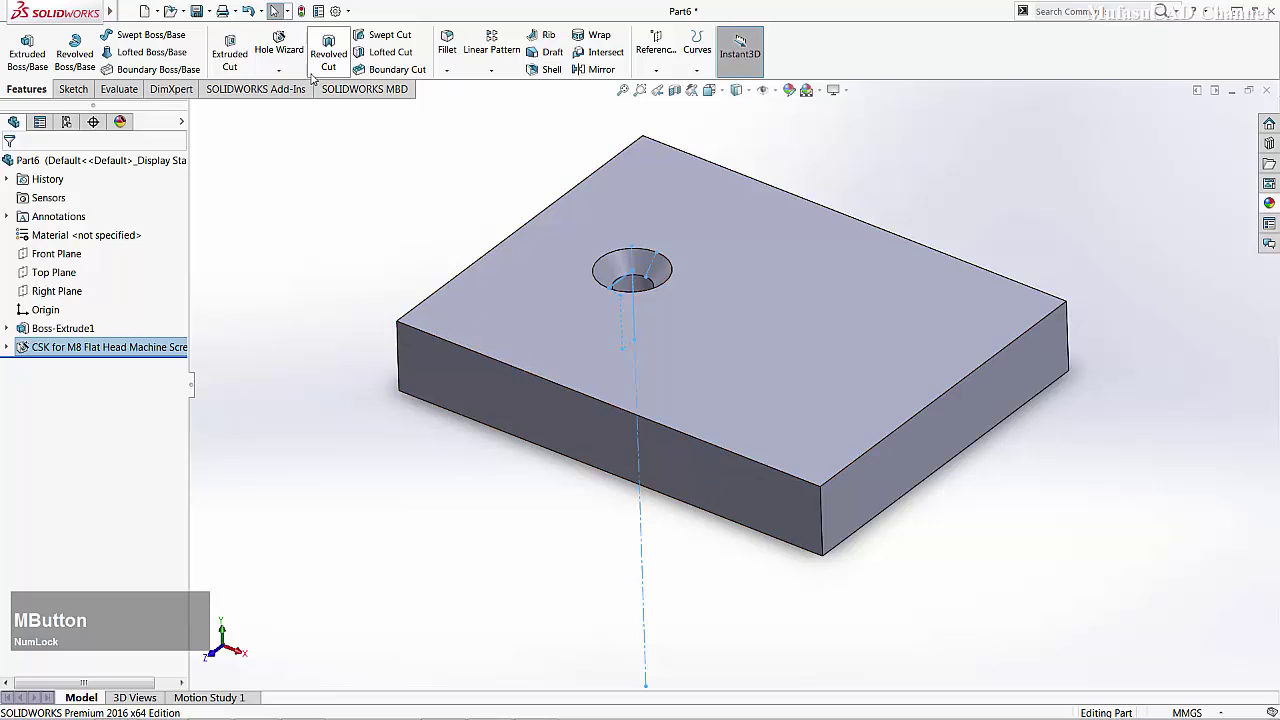
Start a second Hole Wizard hole as an ANSI Metric hex-bolt counterbore, size M14.
{"action": "left_click", "coordinate": [279, 9]}
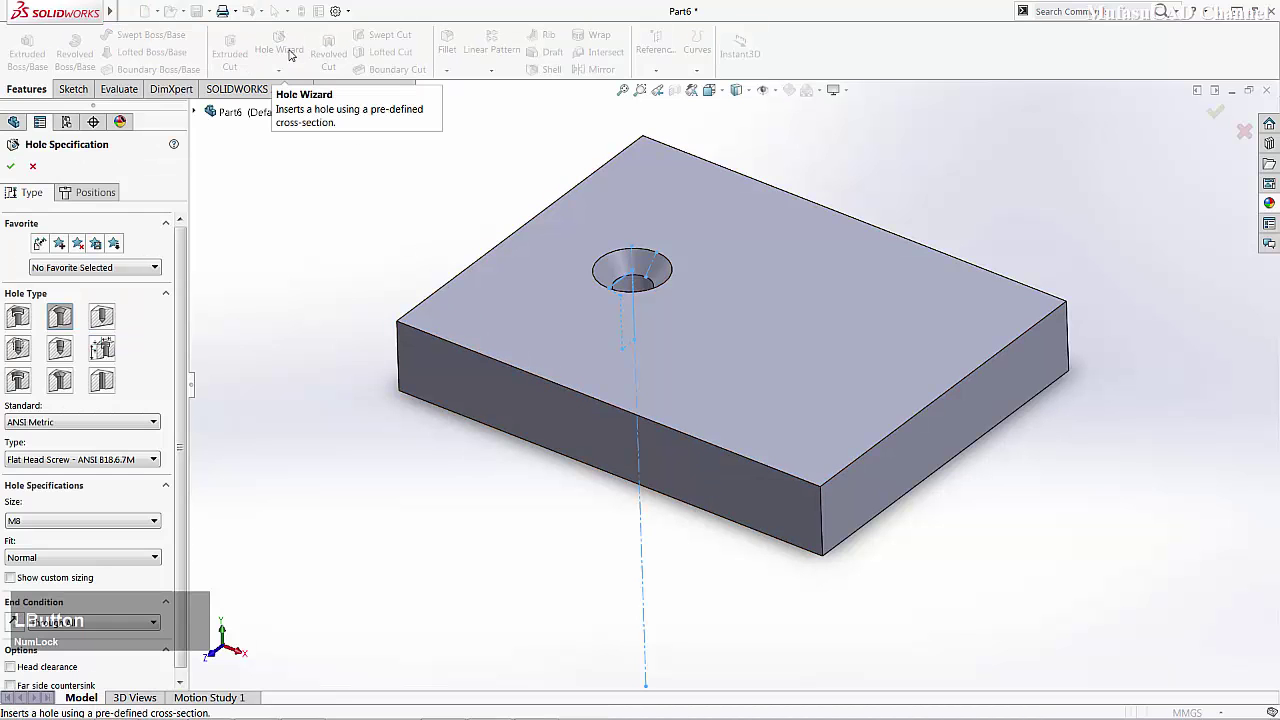
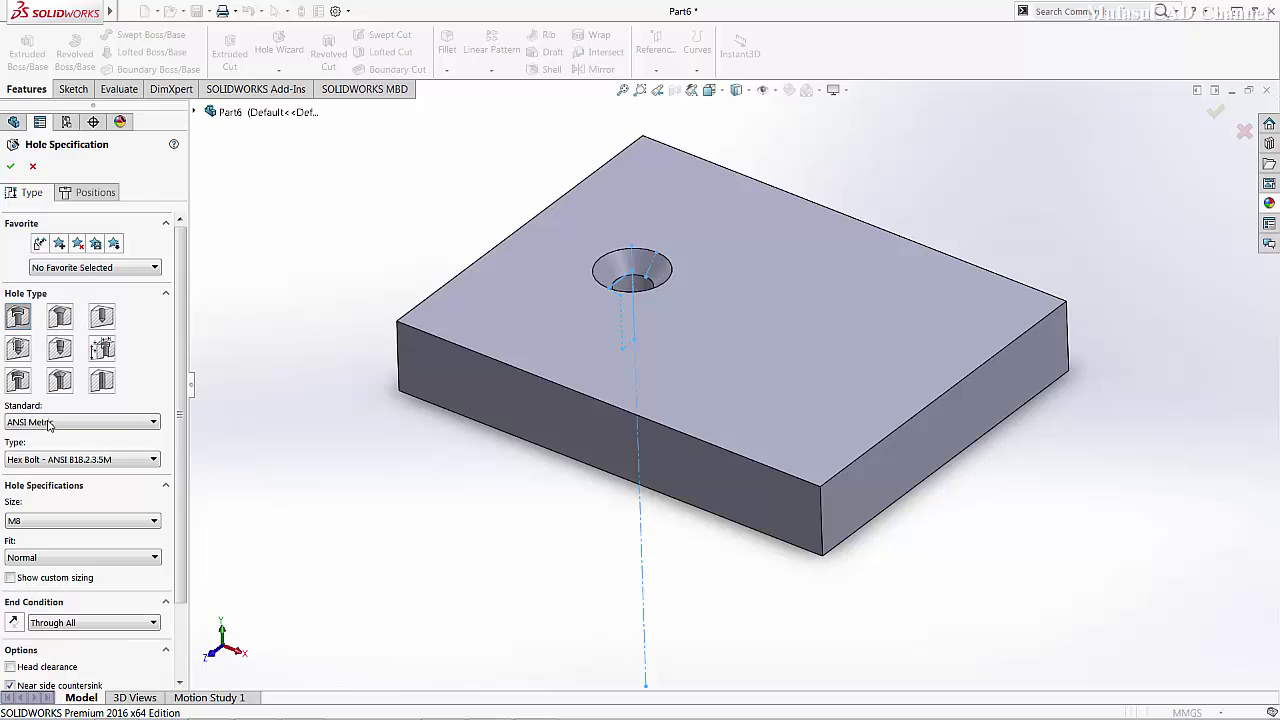
{"action": "left_click", "coordinate": [55, 428]}
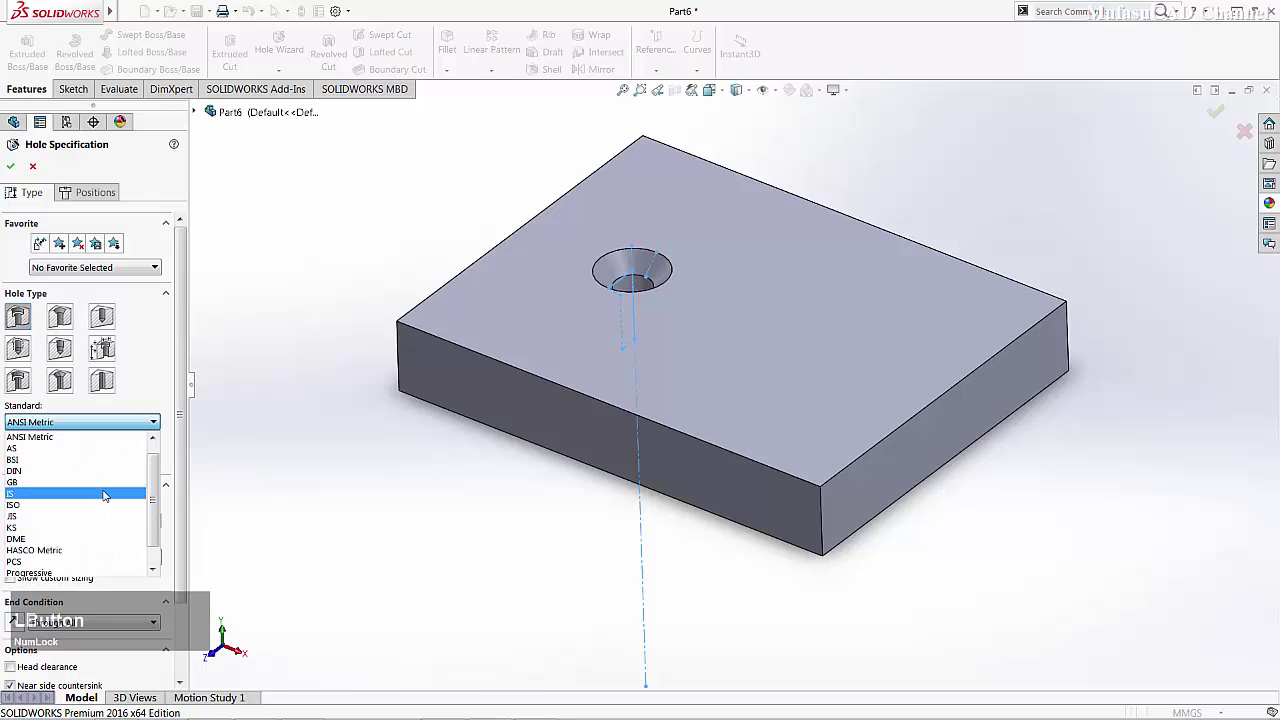
{"action": "scroll", "scroll_direction": "up", "scroll_amount": 3}
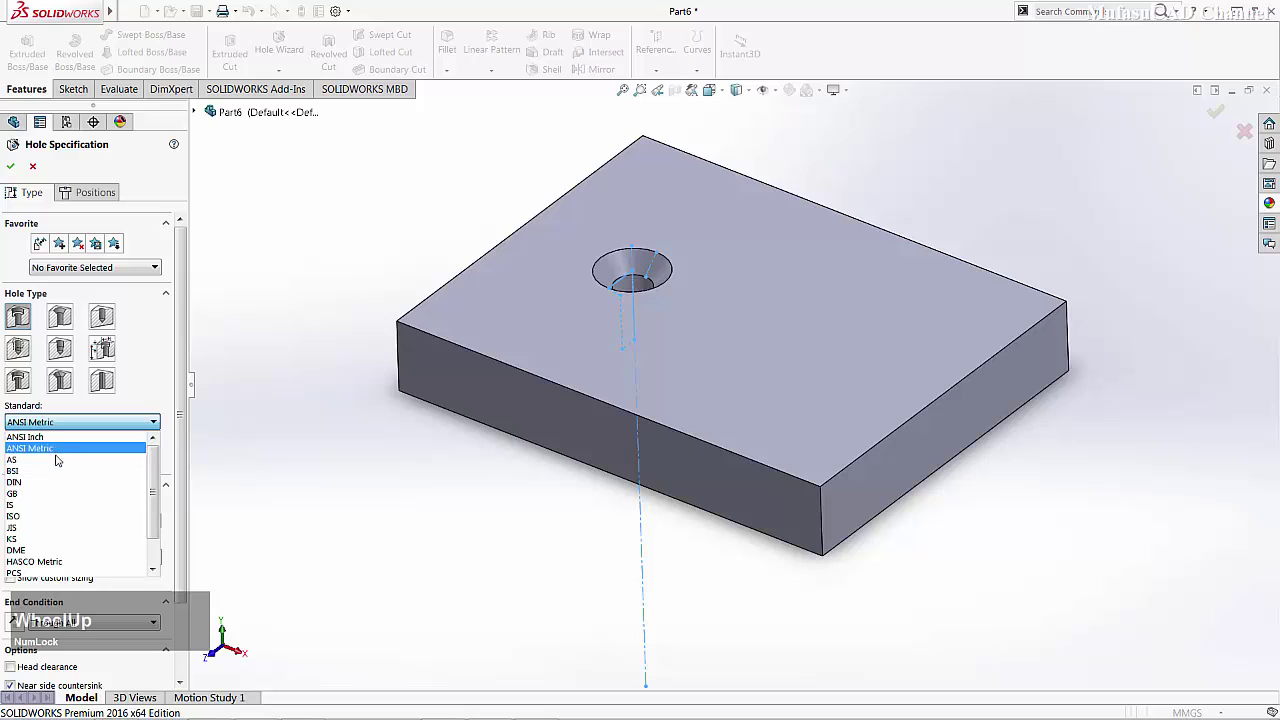
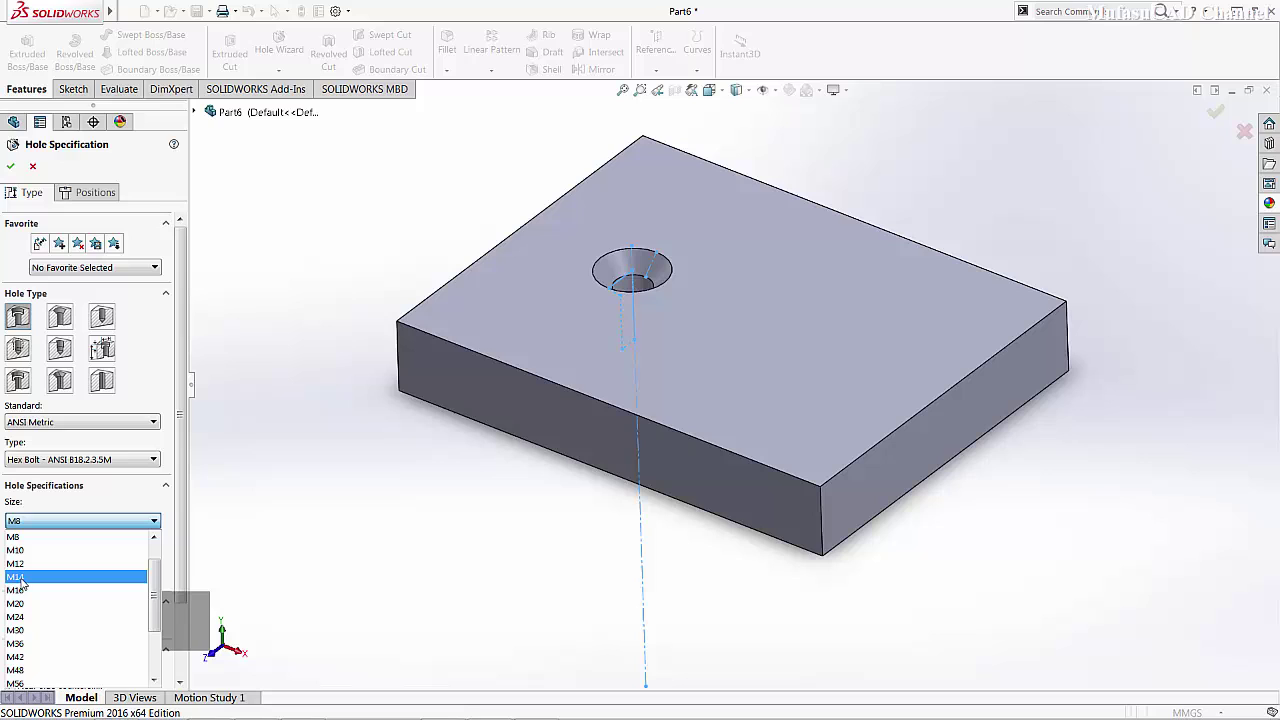
{"action": "left_click", "coordinate": [25, 581]}
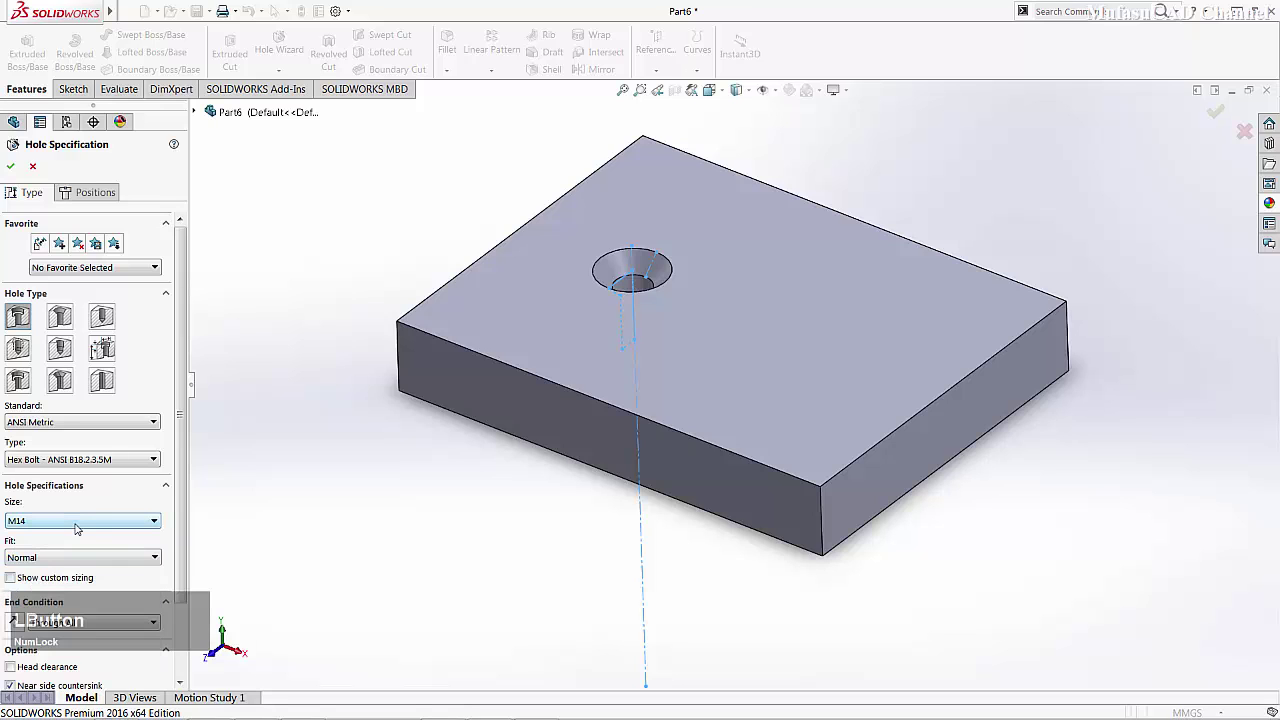
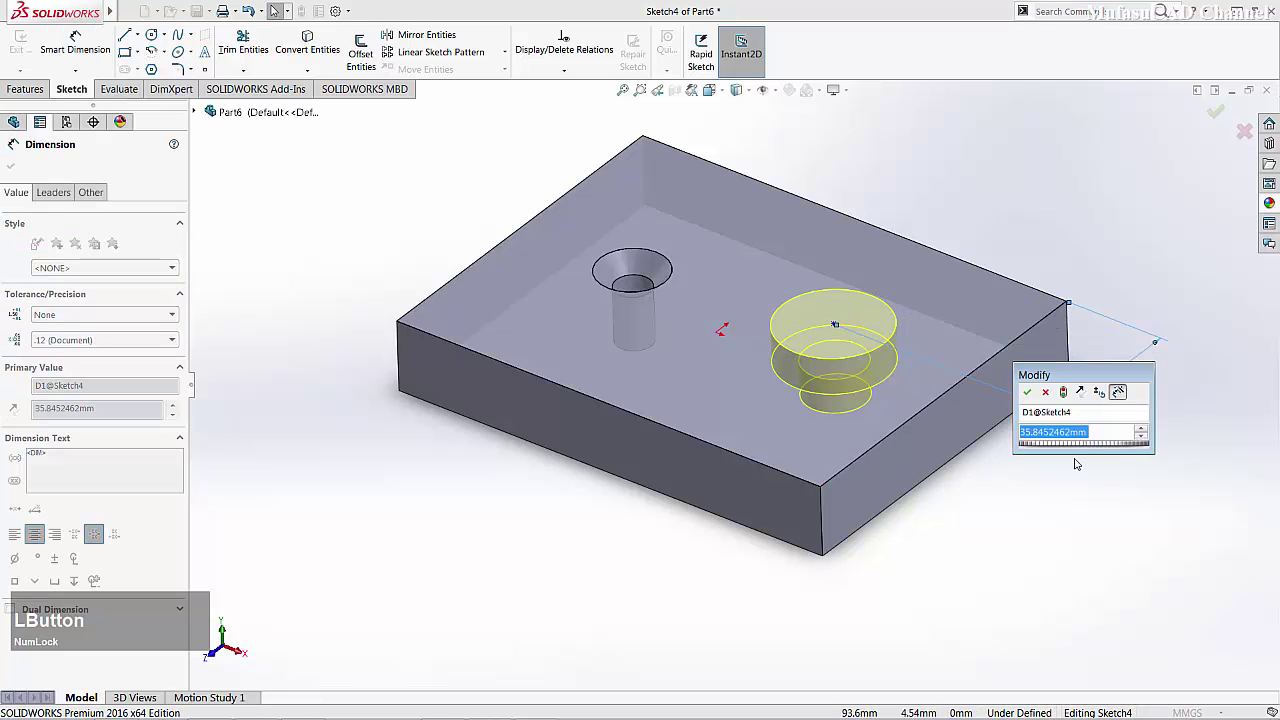
Dimension the counterbore hole 30 mm and 70 mm from two block edges.
{"action": "type", "text": "30"}
{"action": "left_click", "coordinate": [1029, 397]}
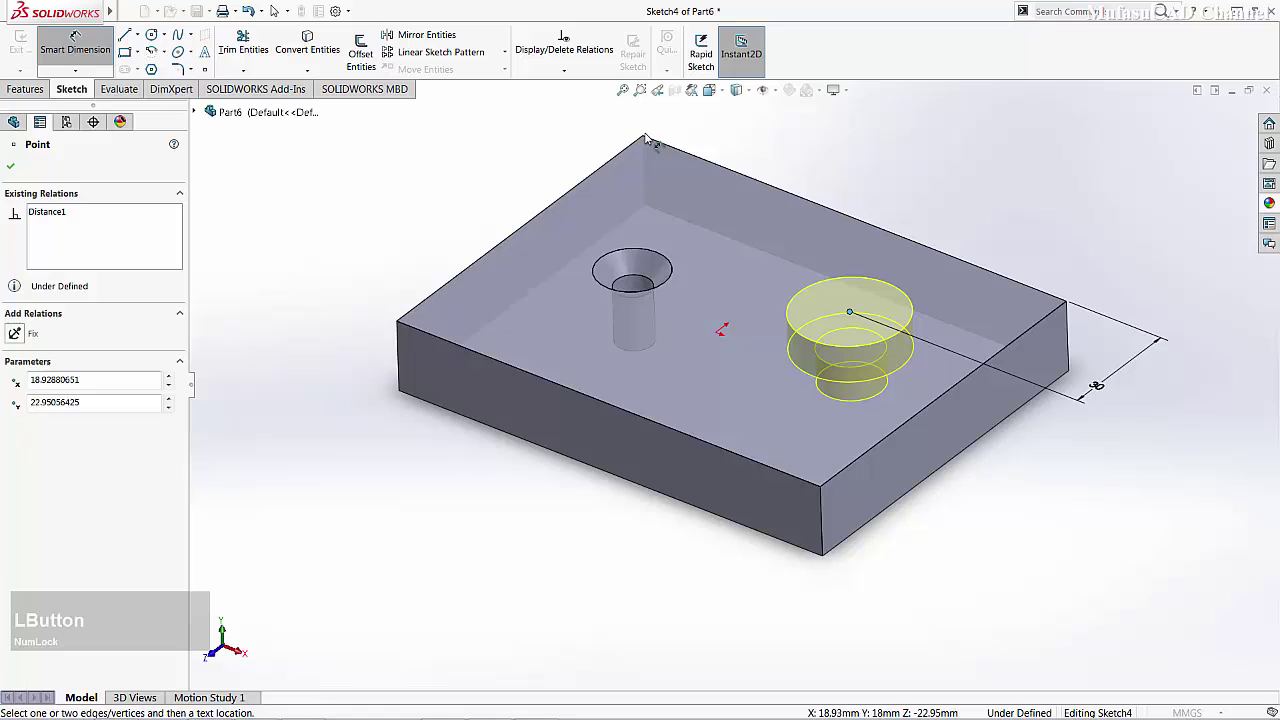
{"action": "left_click", "coordinate": [651, 140]}
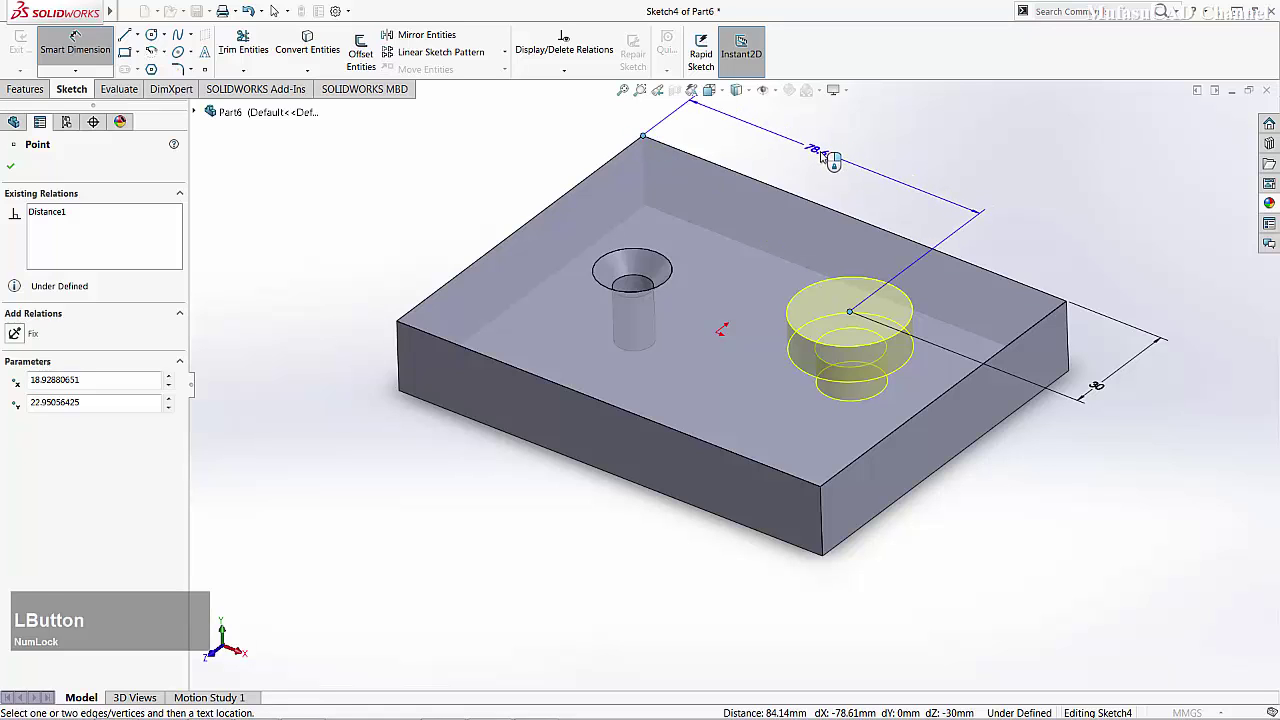
{"action": "type", "text": "70"}
{"action": "left_click", "coordinate": [769, 152]}
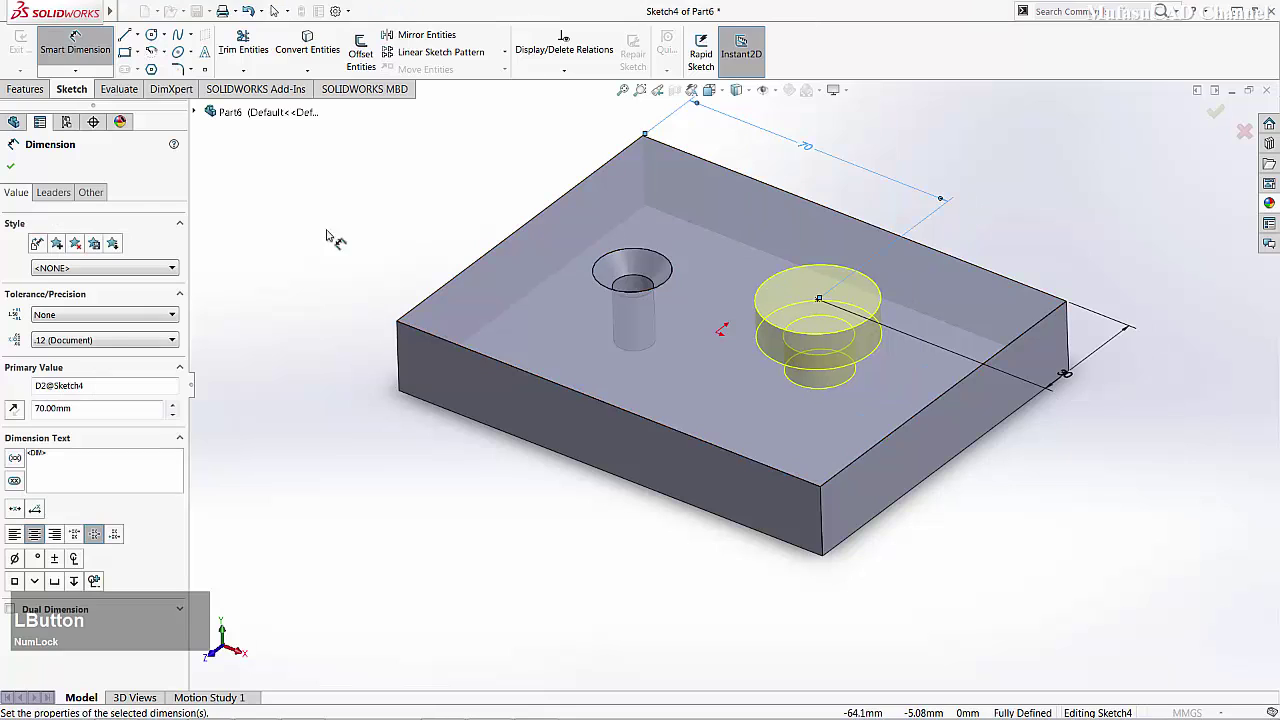